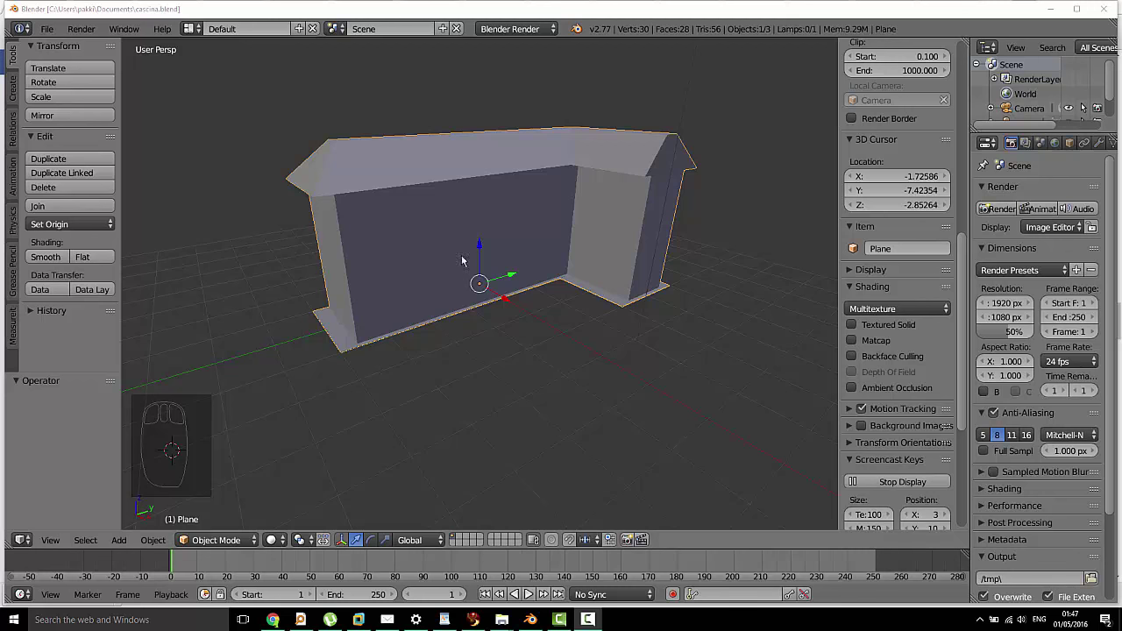
Orbit around the house wall model to inspect it from several angles
drag(527, 265, 521, 205)
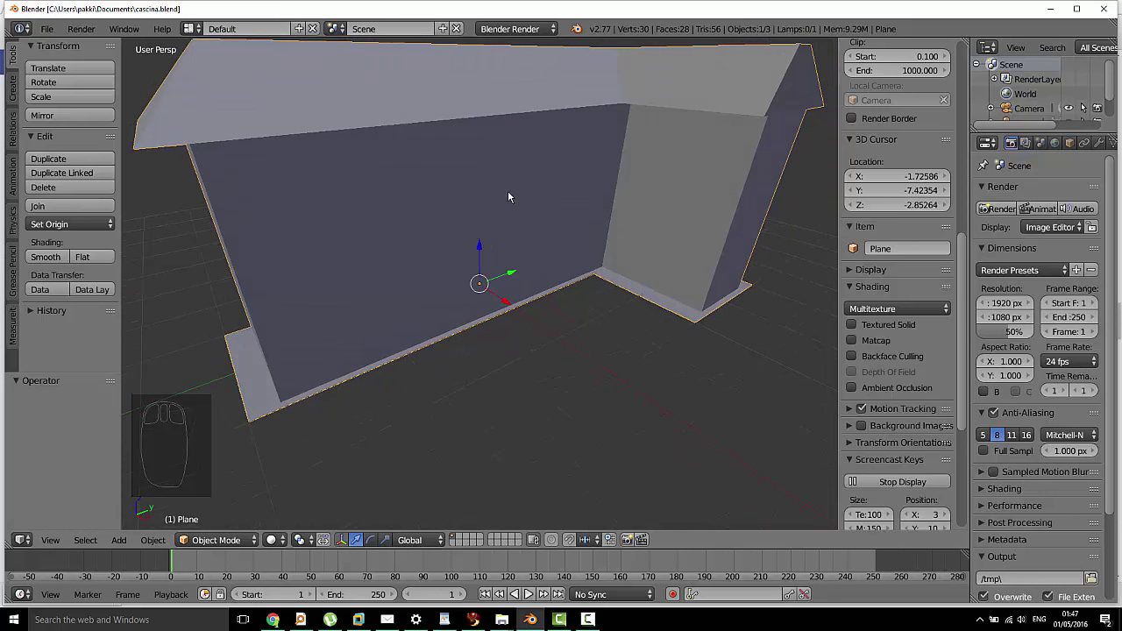
drag(456, 186, 512, 298)
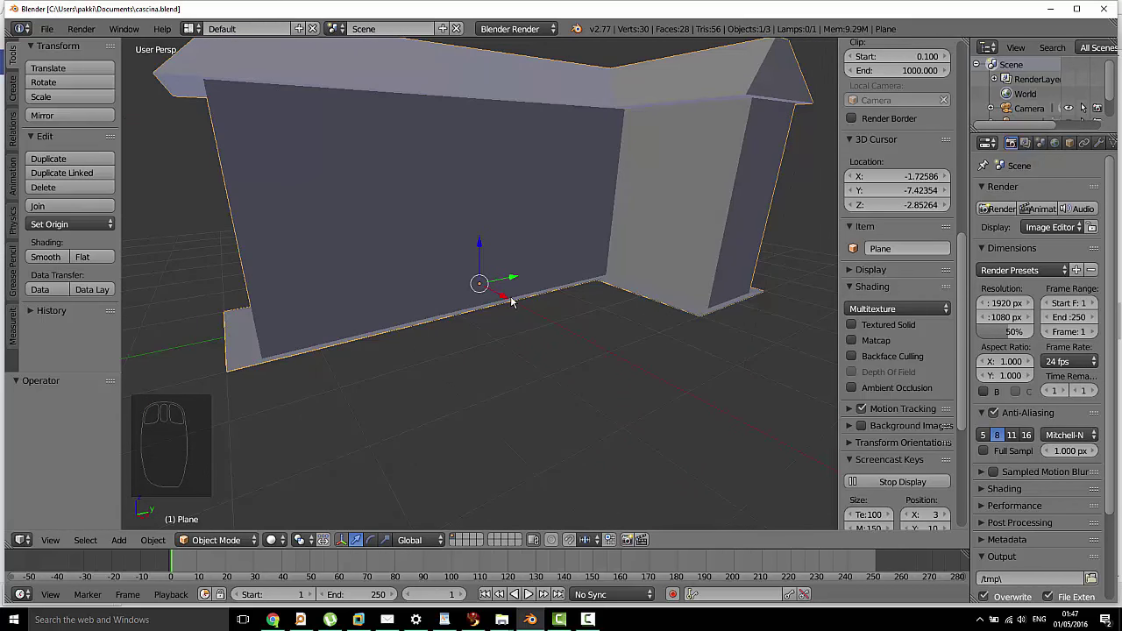
Switch to the Right orthographic view of the house (Numpad 3, Numpad 5)
key(KP_3)
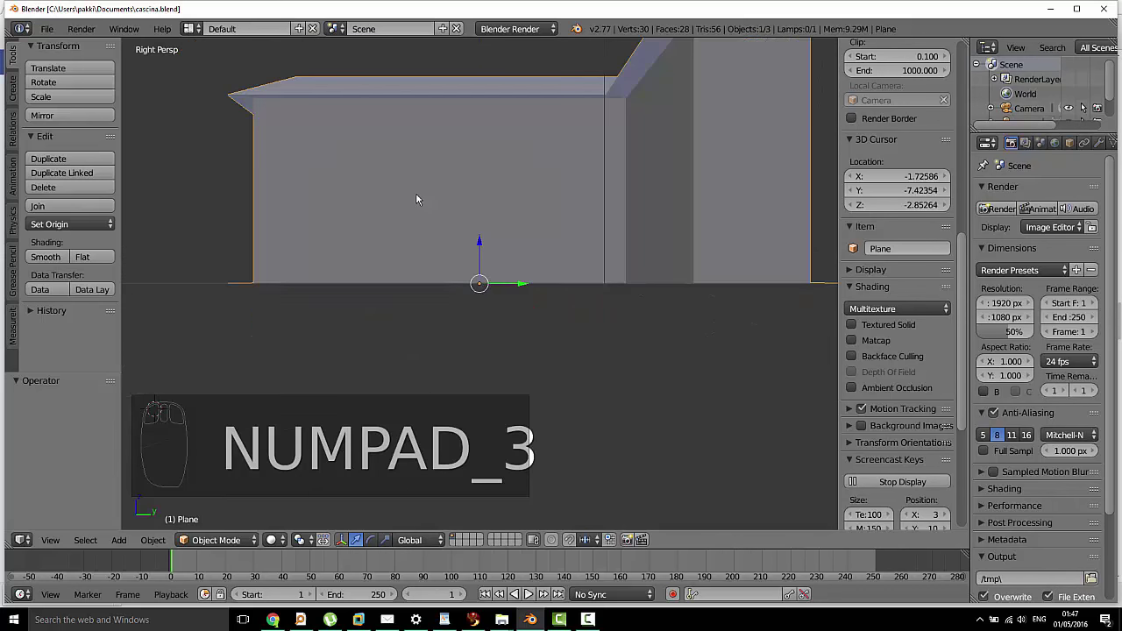
key(KP_5)
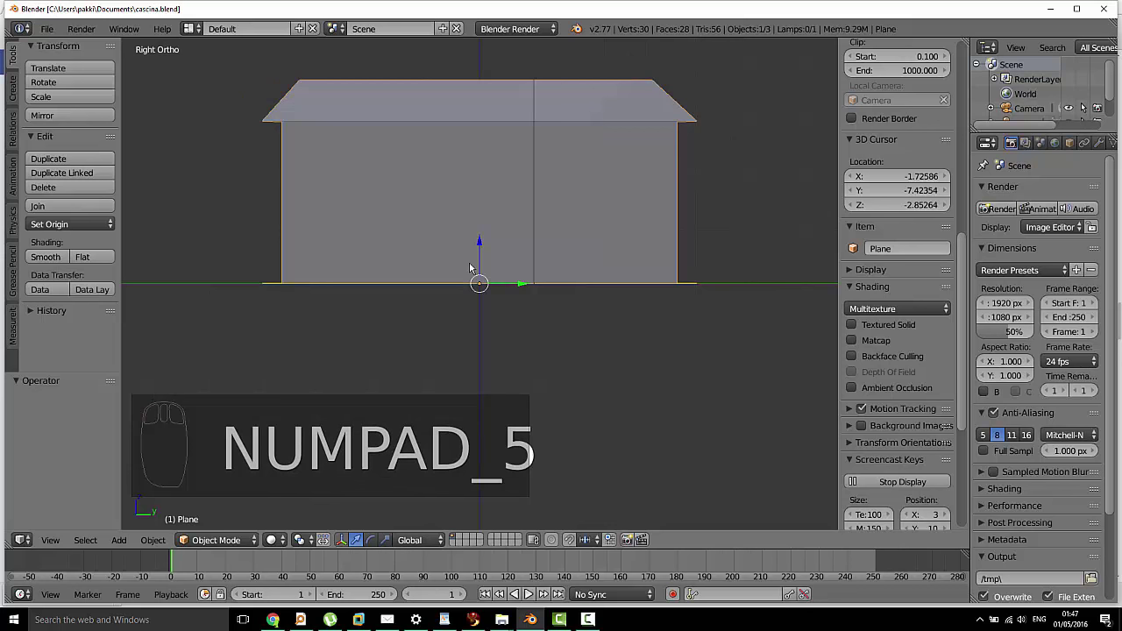
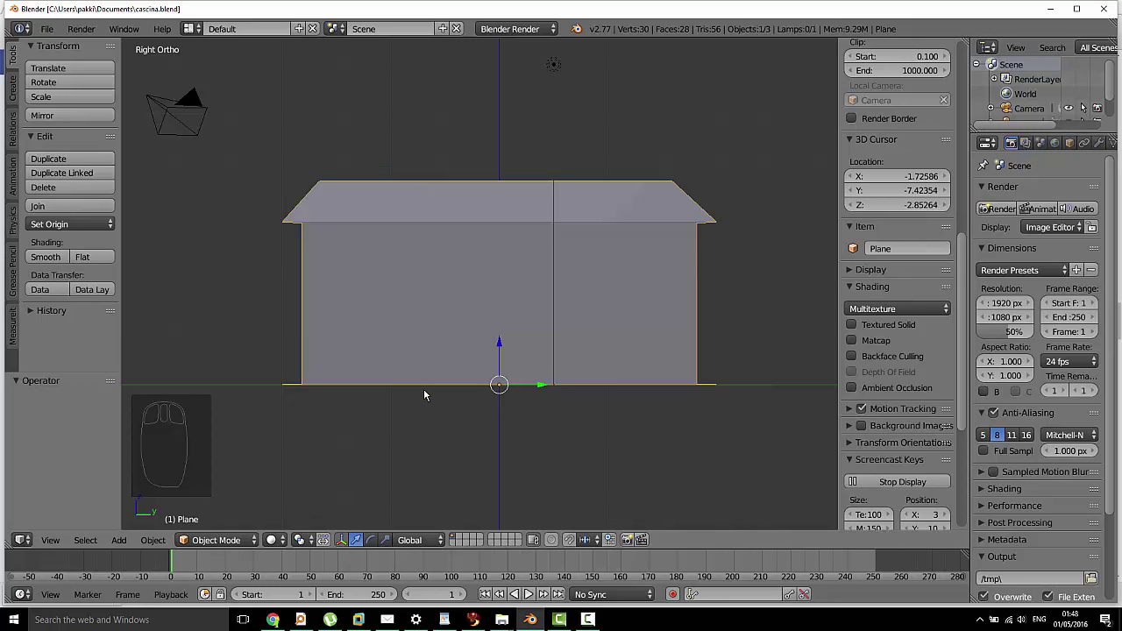
Add a new mesh plane aligned to the current side view
key(shift+a)
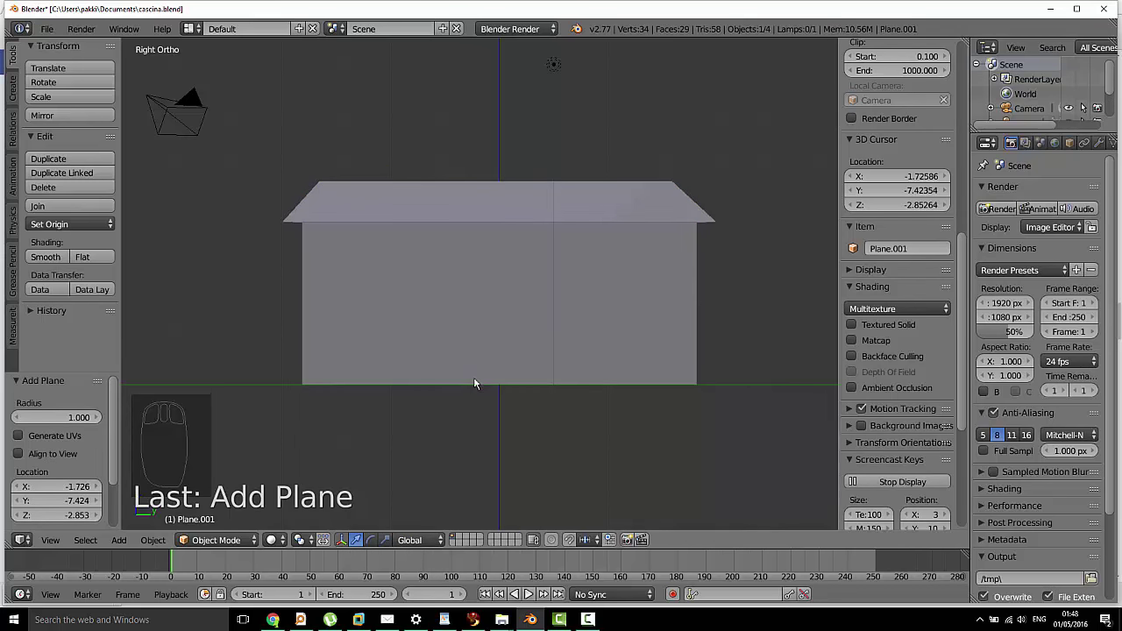
middle_click(274, 469)
scroll(up, 3)
scroll(up, 3)
drag(246, 462, 44, 475)
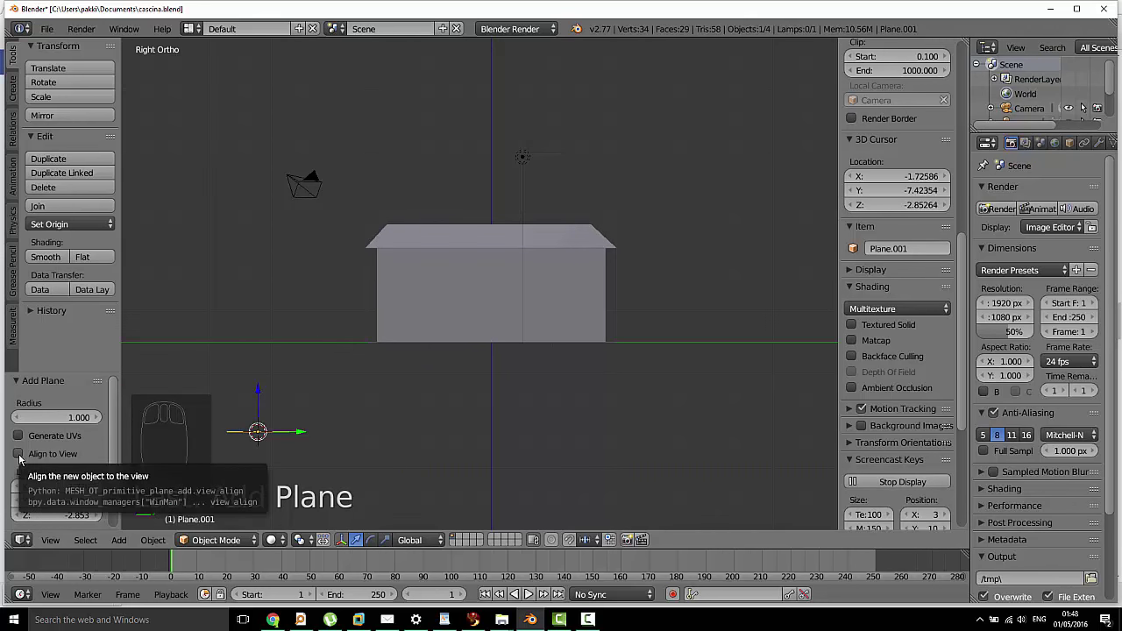
click(21, 456)
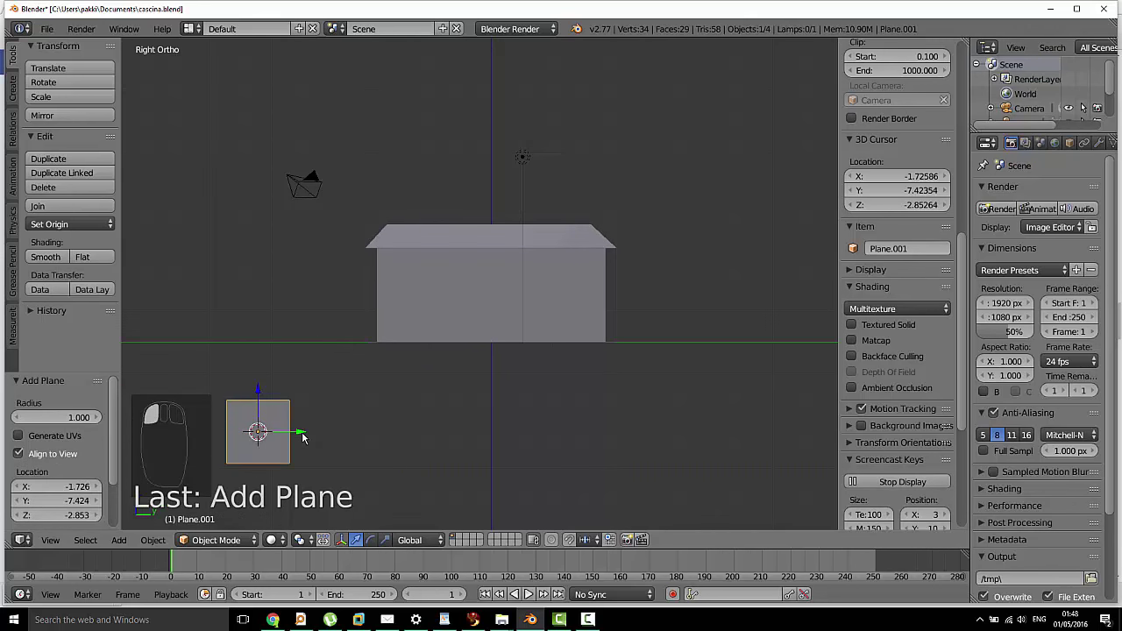
Move the new plane along Y and X to sit beside the house wall, checking from other angles
click(304, 433)
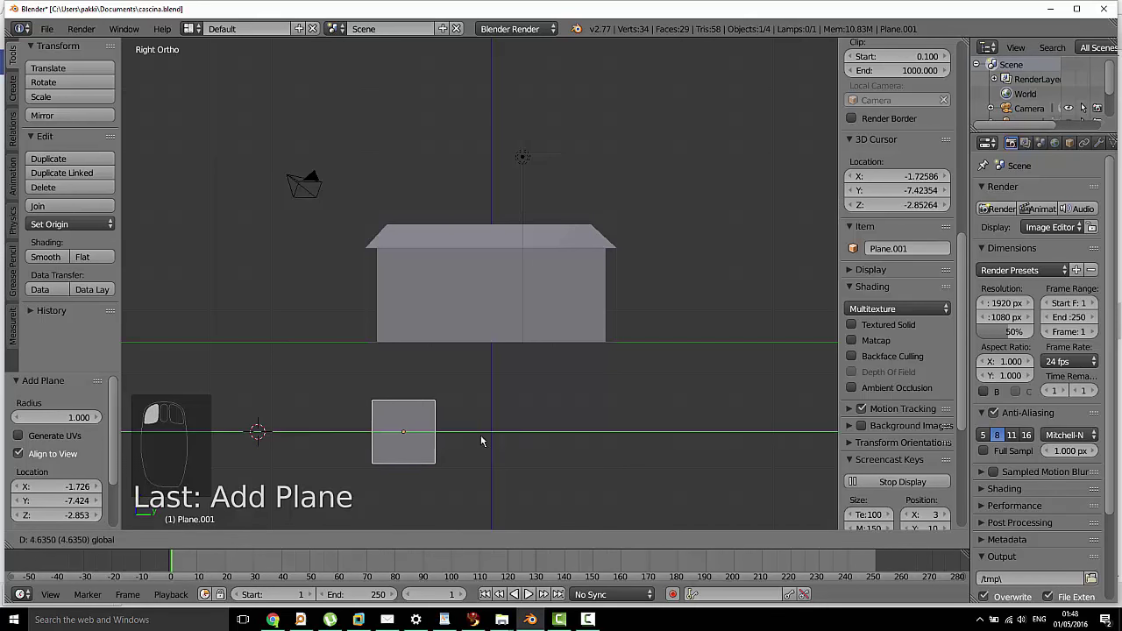
click(455, 395)
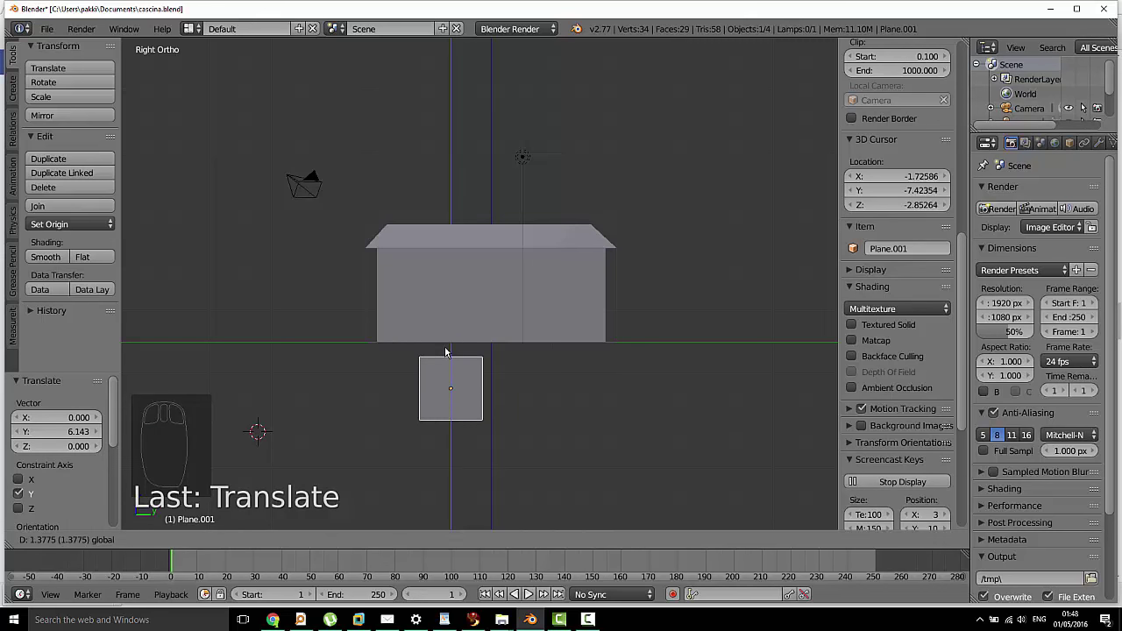
drag(589, 378, 489, 423)
click(482, 396)
drag(573, 380, 468, 378)
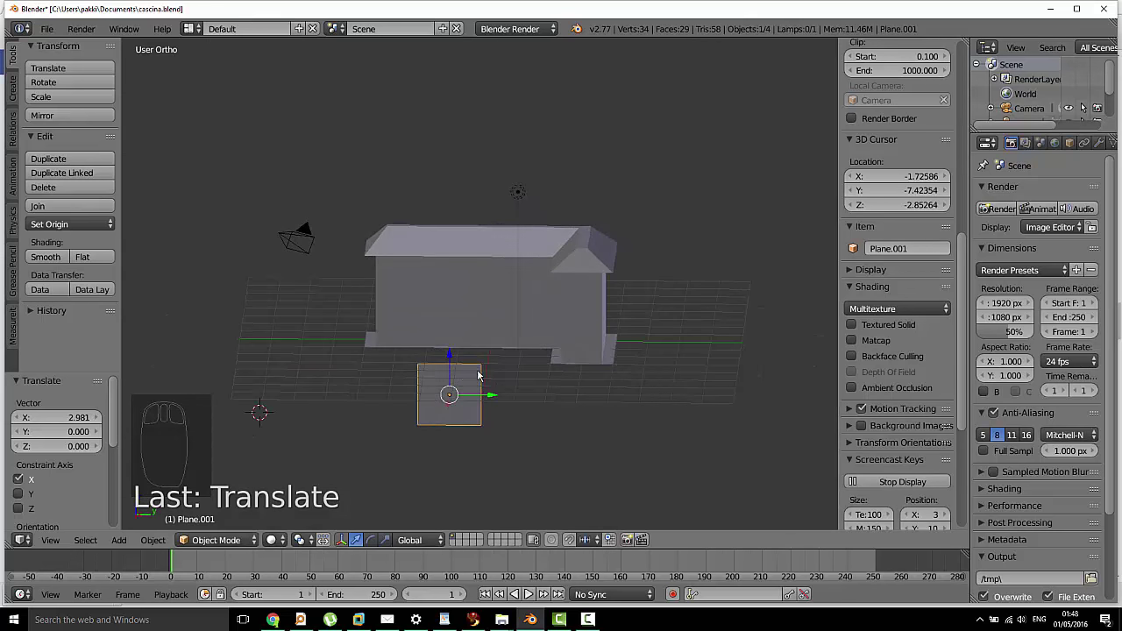
drag(526, 376, 484, 338)
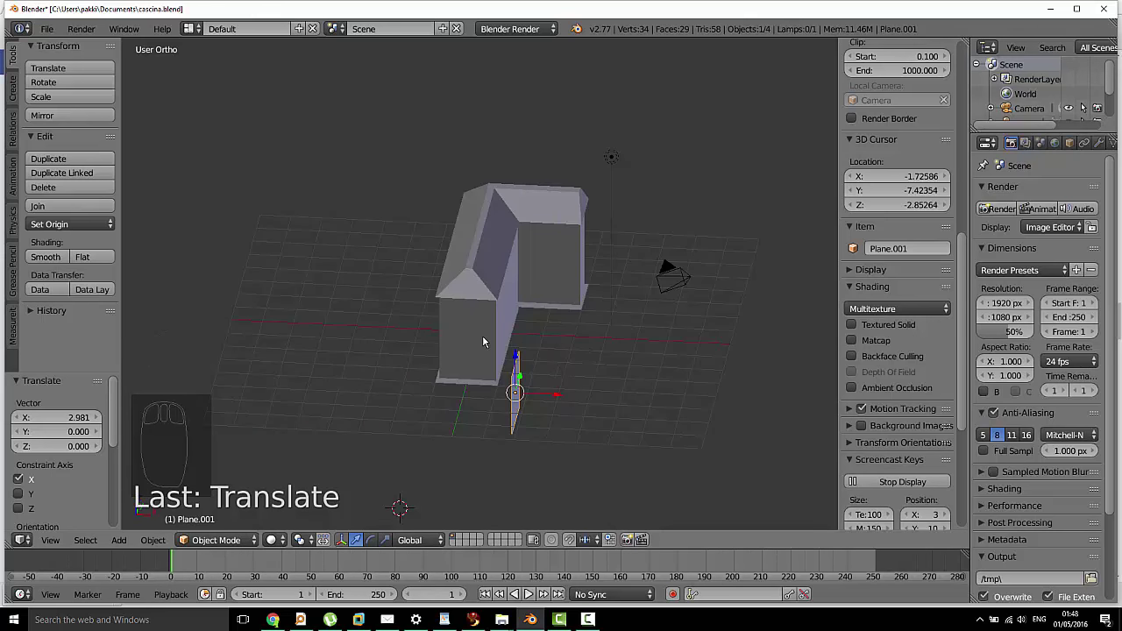
Return to the side view and give the new plane a green material
key(KP_3)
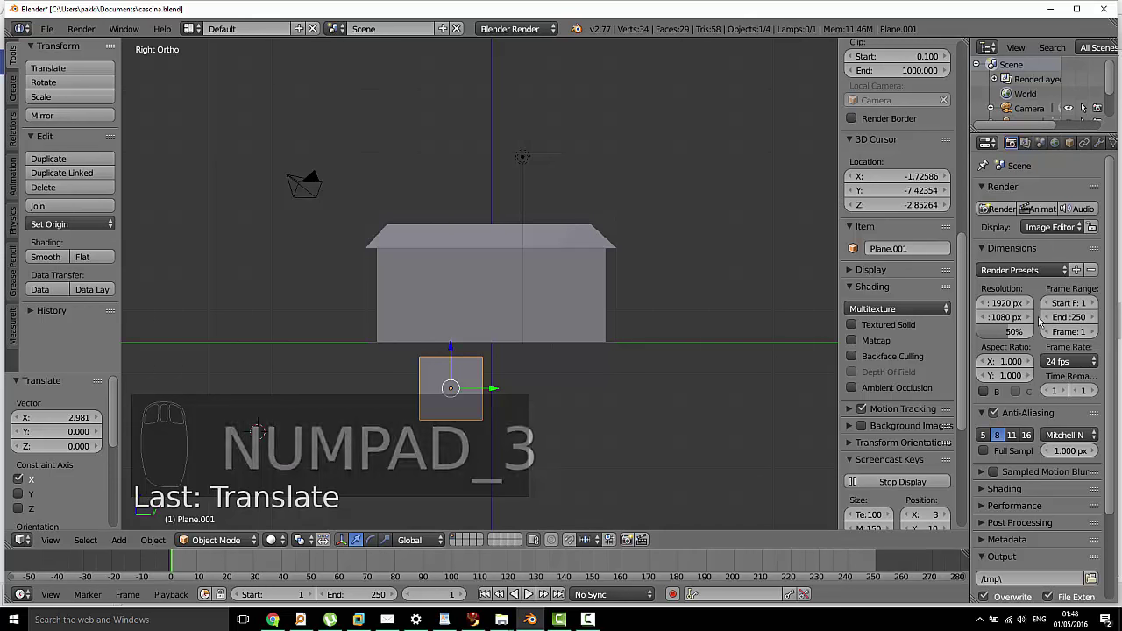
drag(260, 439, 1033, 146)
drag(1033, 146, 1014, 427)
click(1010, 426)
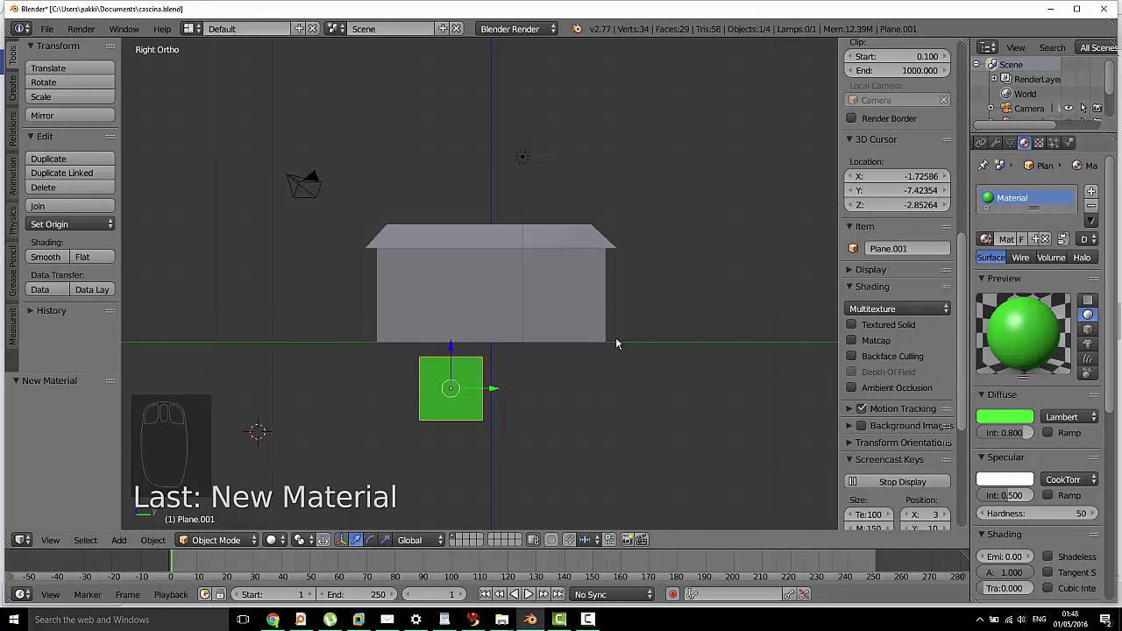
Raise the green plane up the wall along Z and scale it down into a small window
click(456, 350)
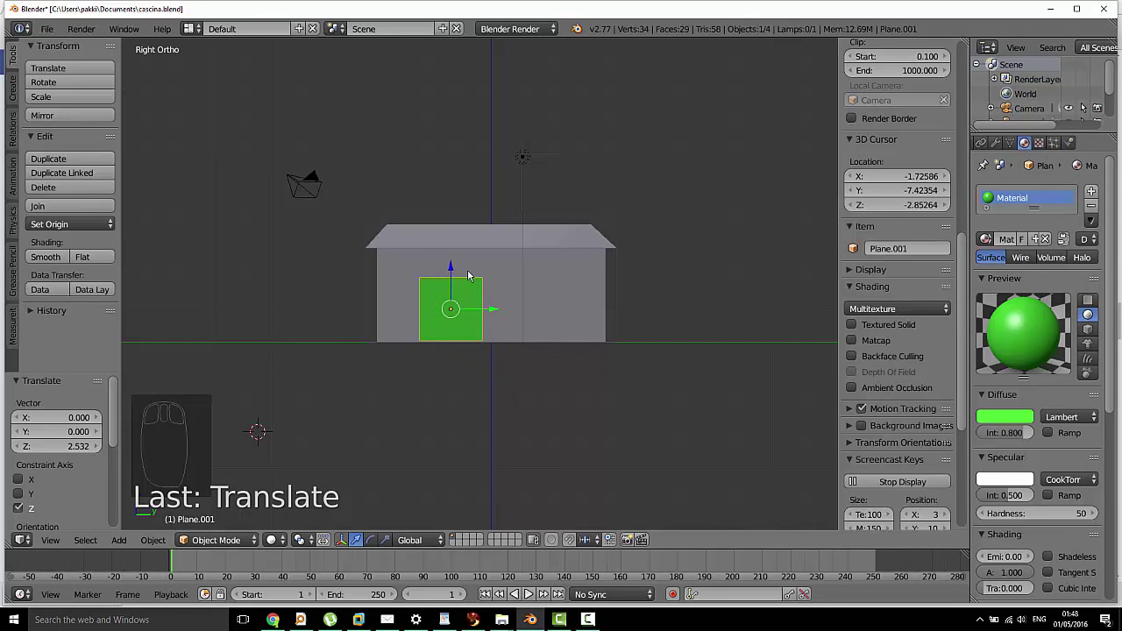
key(s)
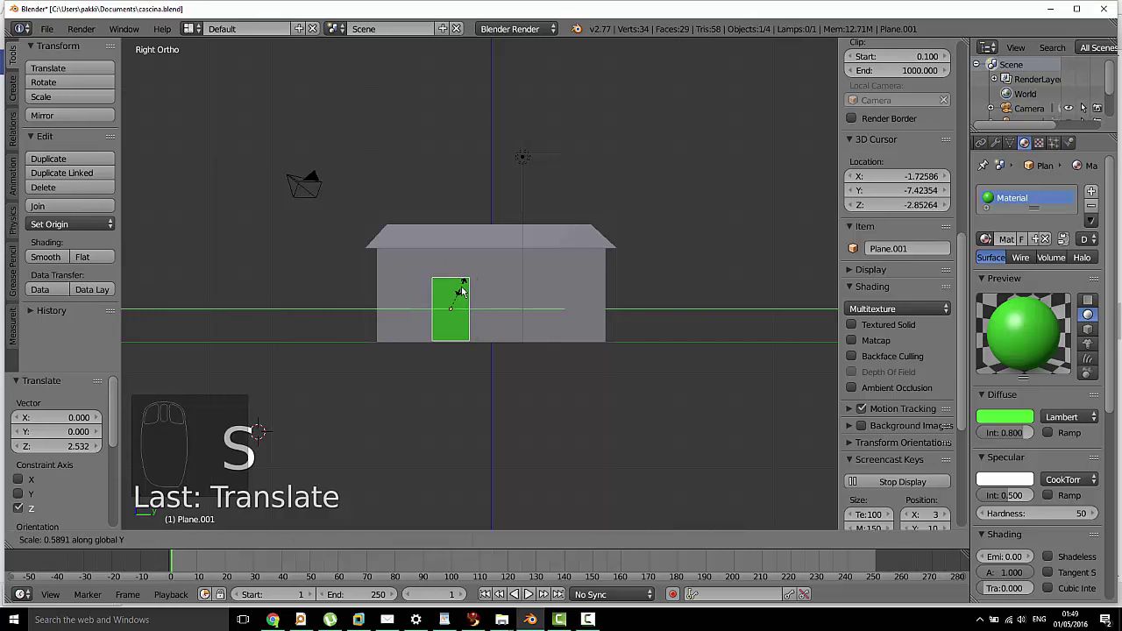
key(s)
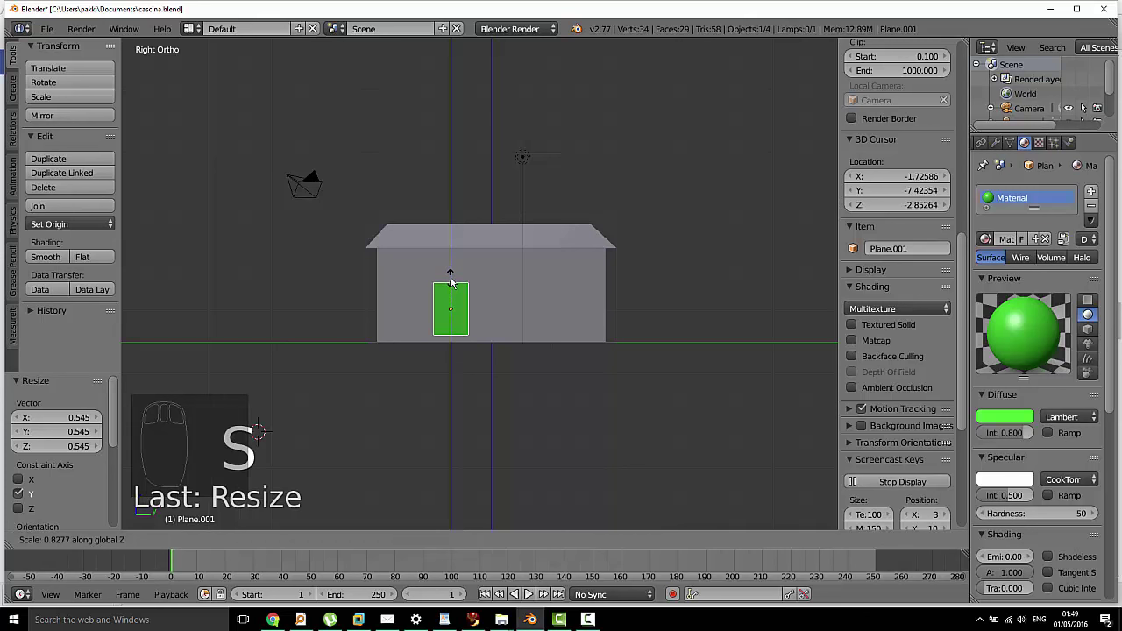
click(455, 274)
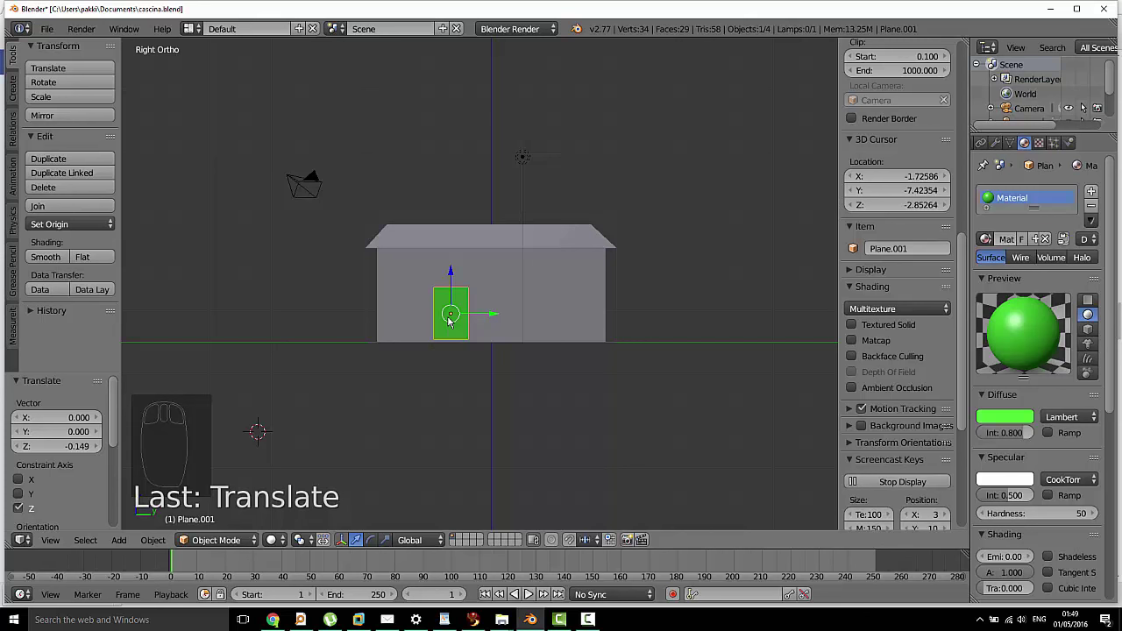
Duplicate the green window and scale the copy along Z into a square
key(shift+d)
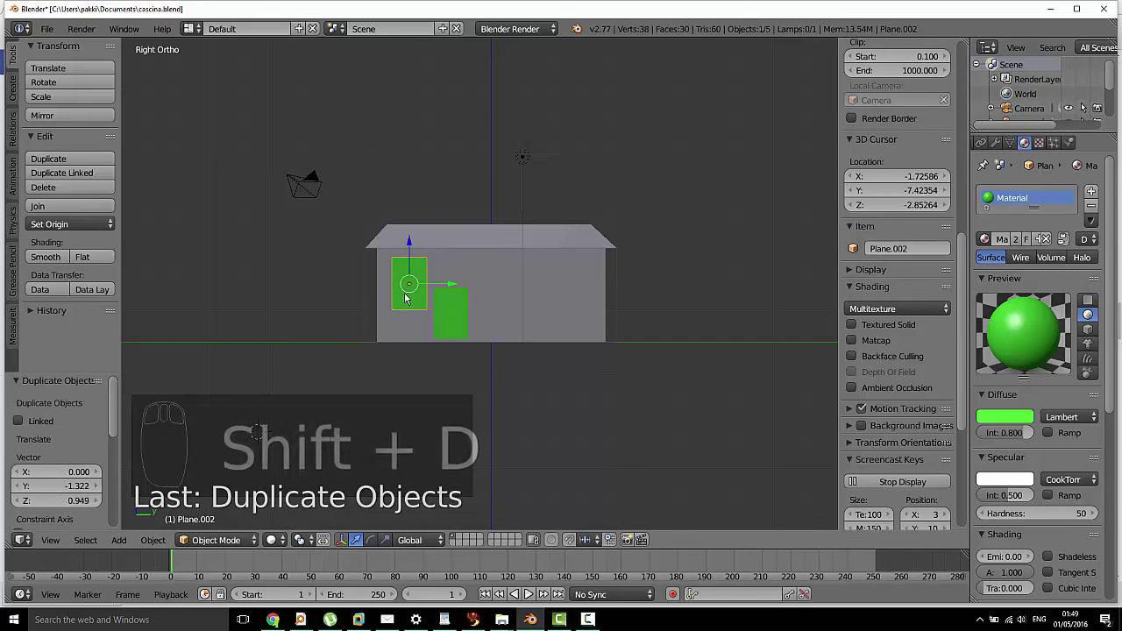
key(s)
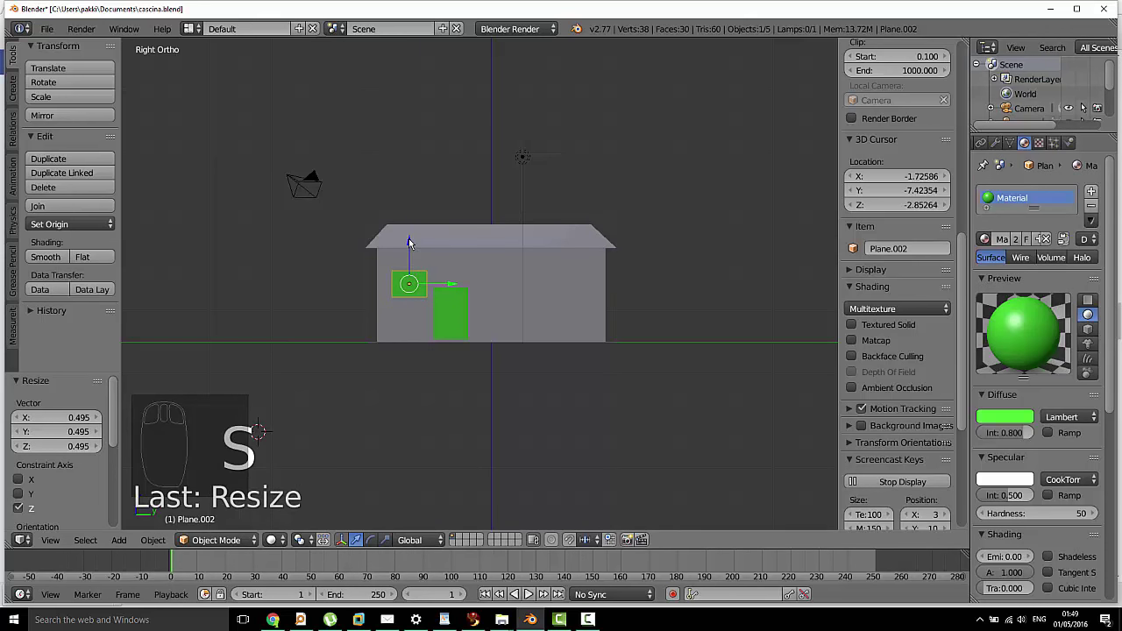
click(412, 241)
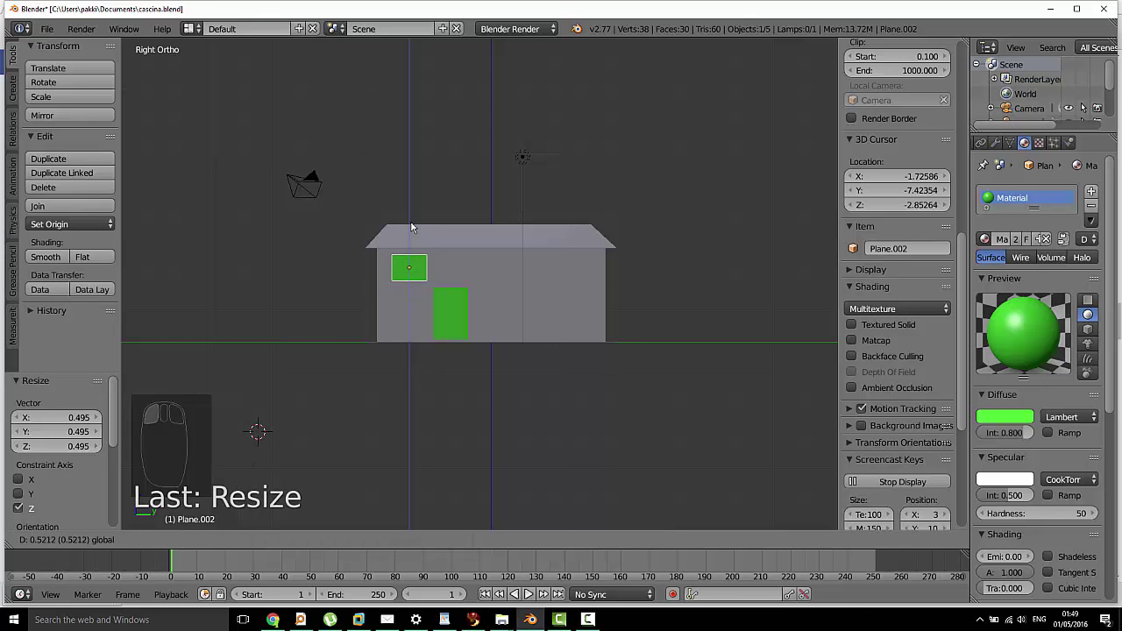
Duplicate the square window again and place the copy on the right of the upper wall
key(shift+d)
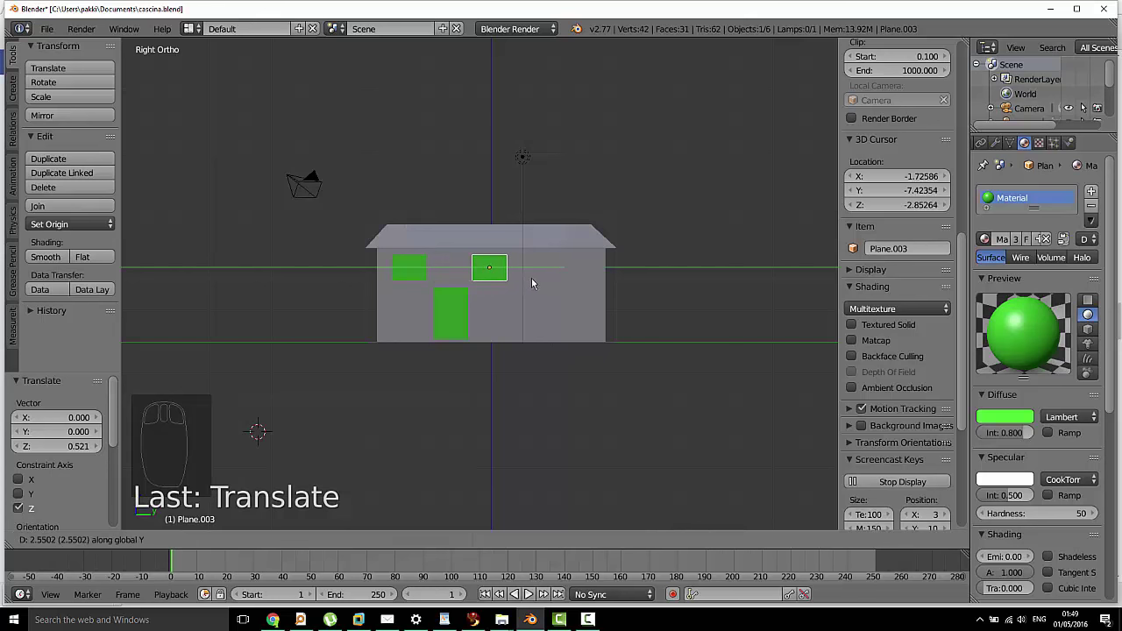
drag(521, 304, 545, 329)
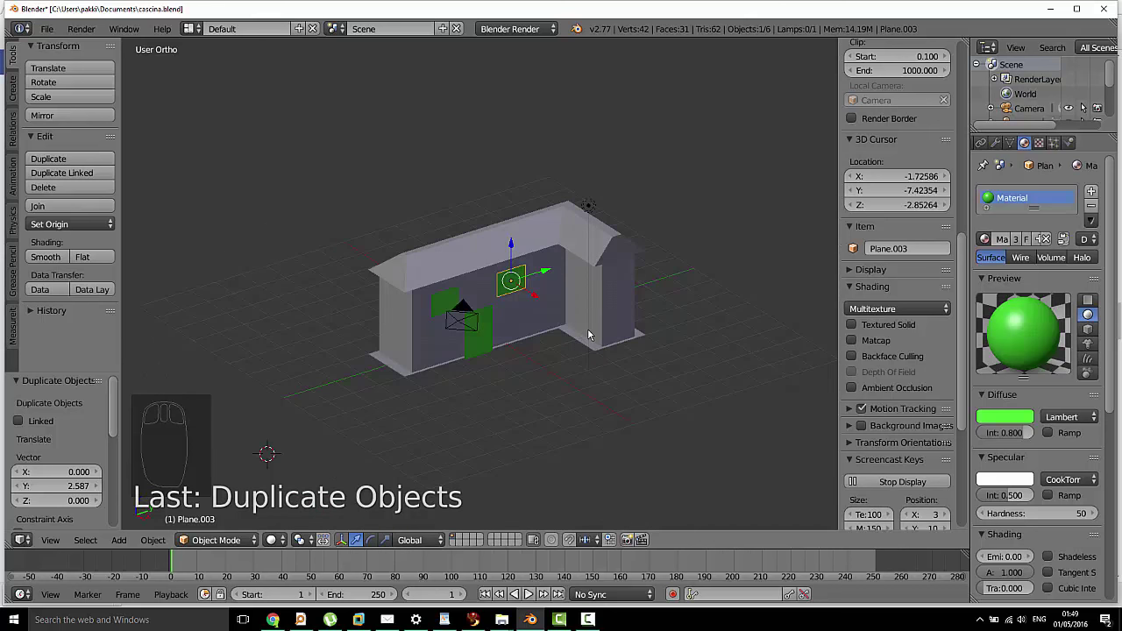
key(KP_3)
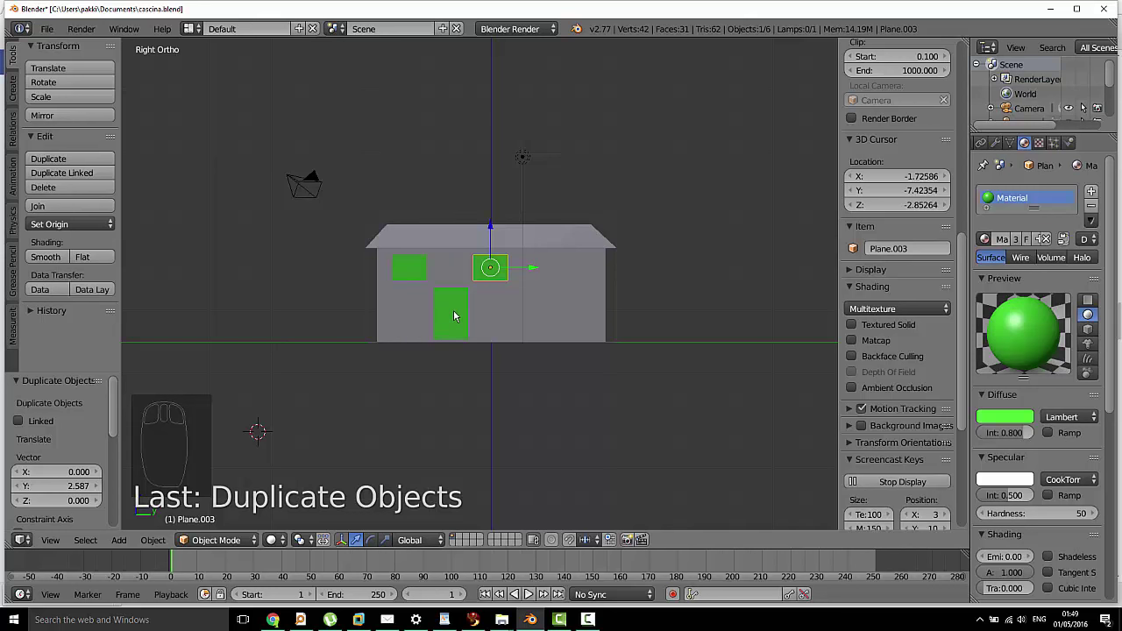
click(455, 312)
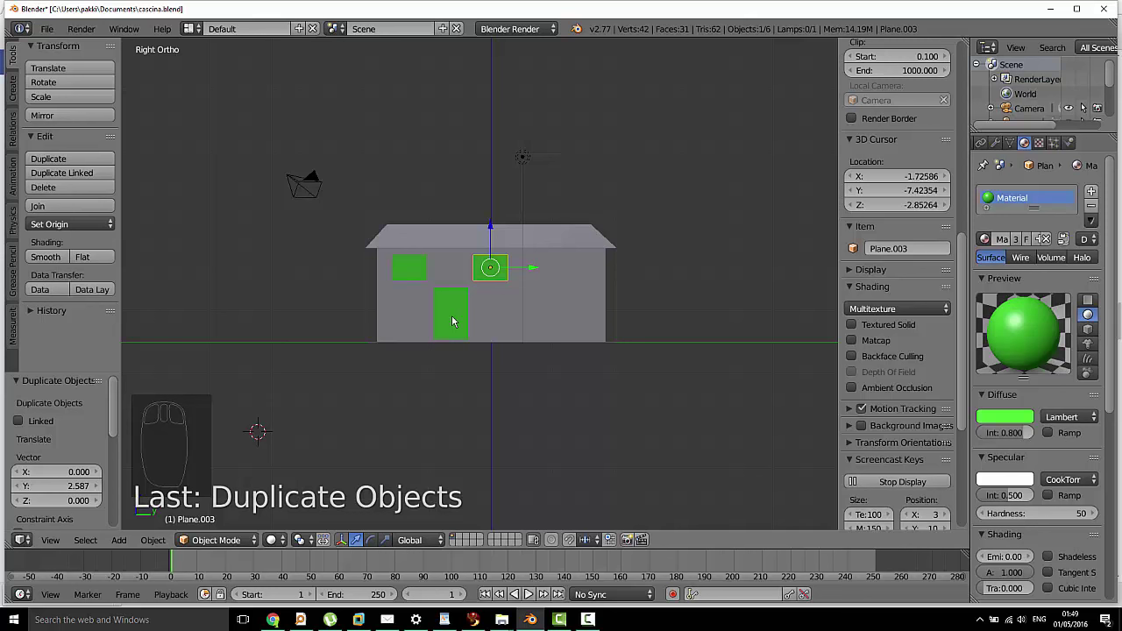
Join the green window and door planes into one object, then select the house wall with them
right_click(454, 318)
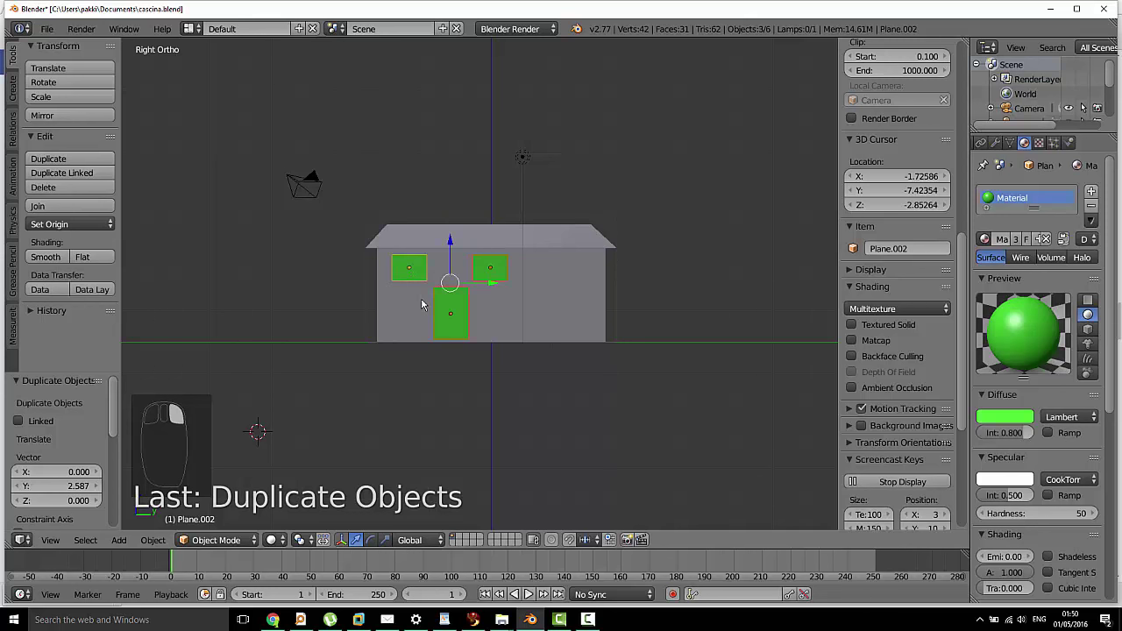
key(ctrl+j)
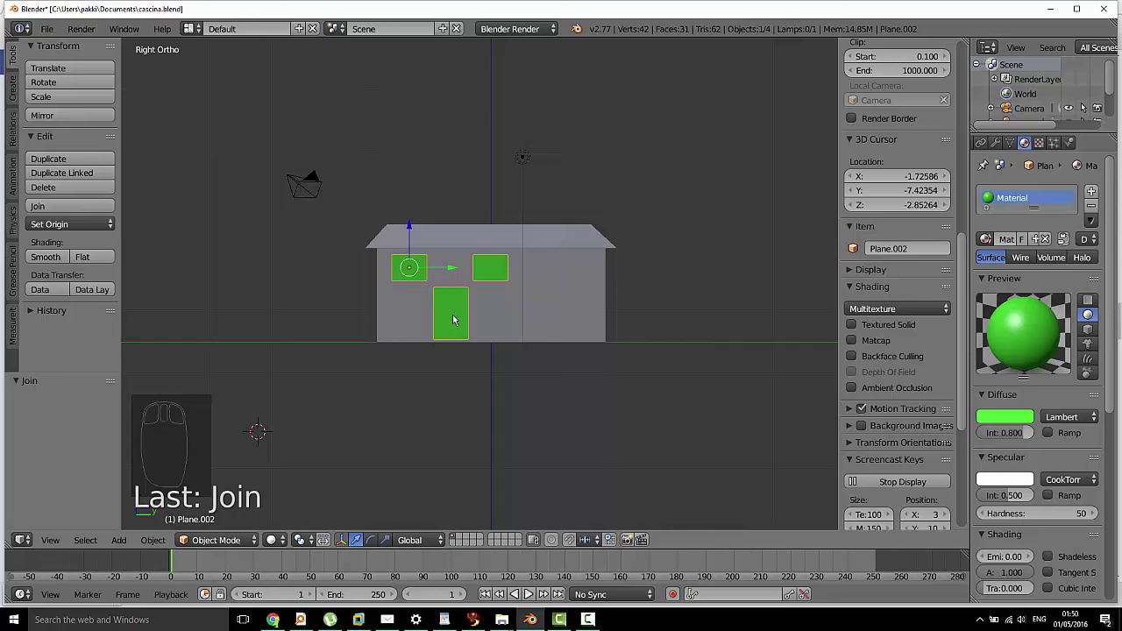
right_click(454, 316)
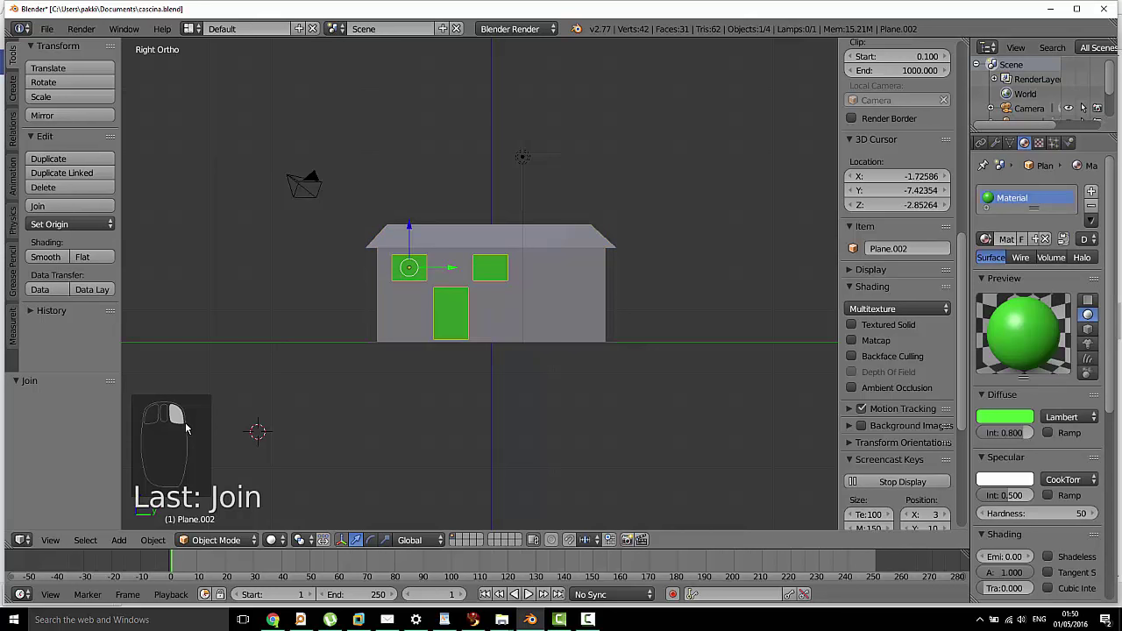
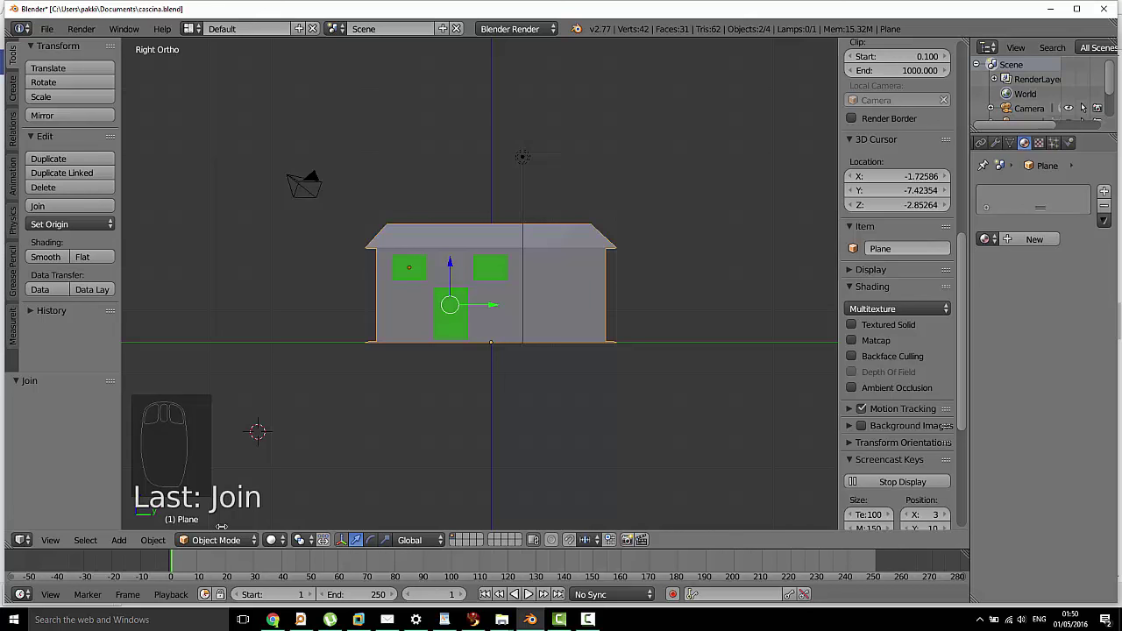
In Edit Mode on the wall, knife-project the window shapes and delete those faces to leave openings
key(Tab)
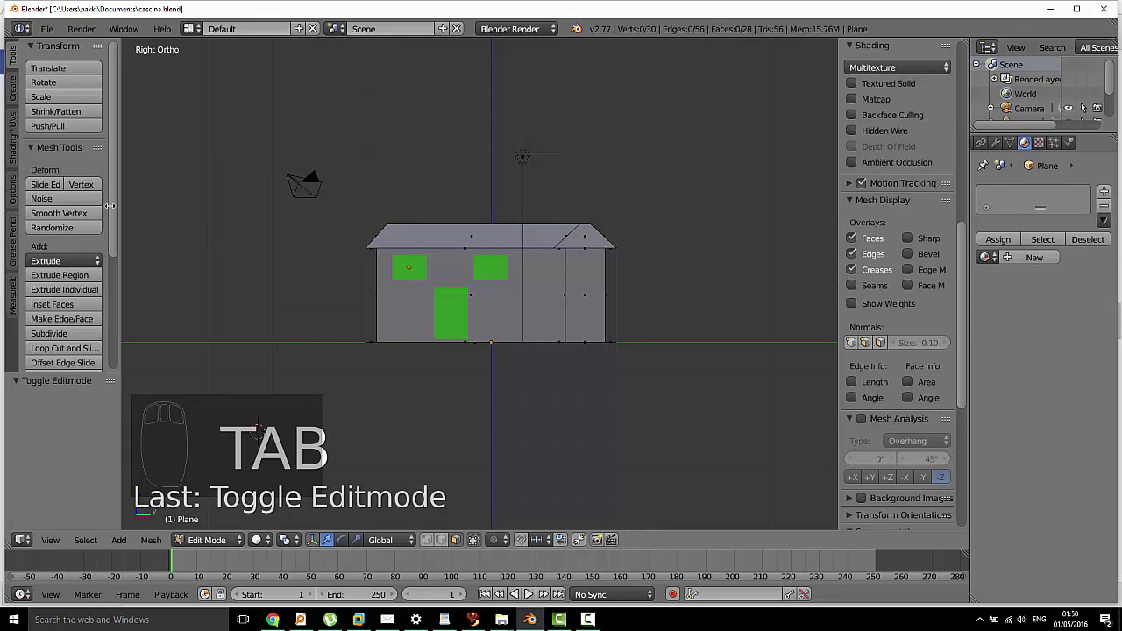
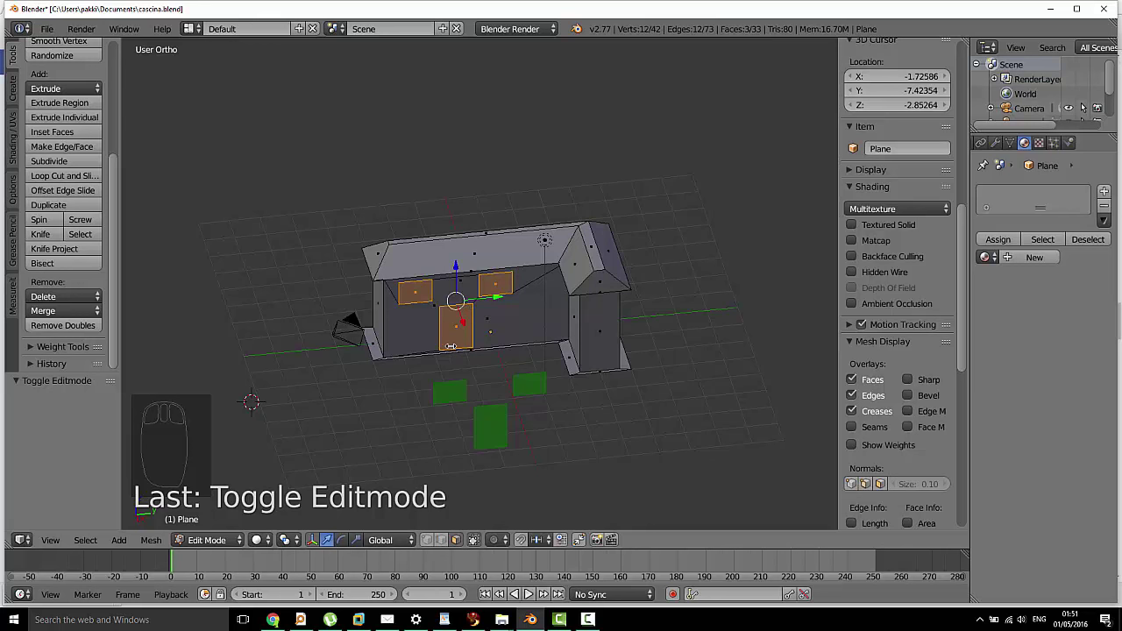
key(Delete)
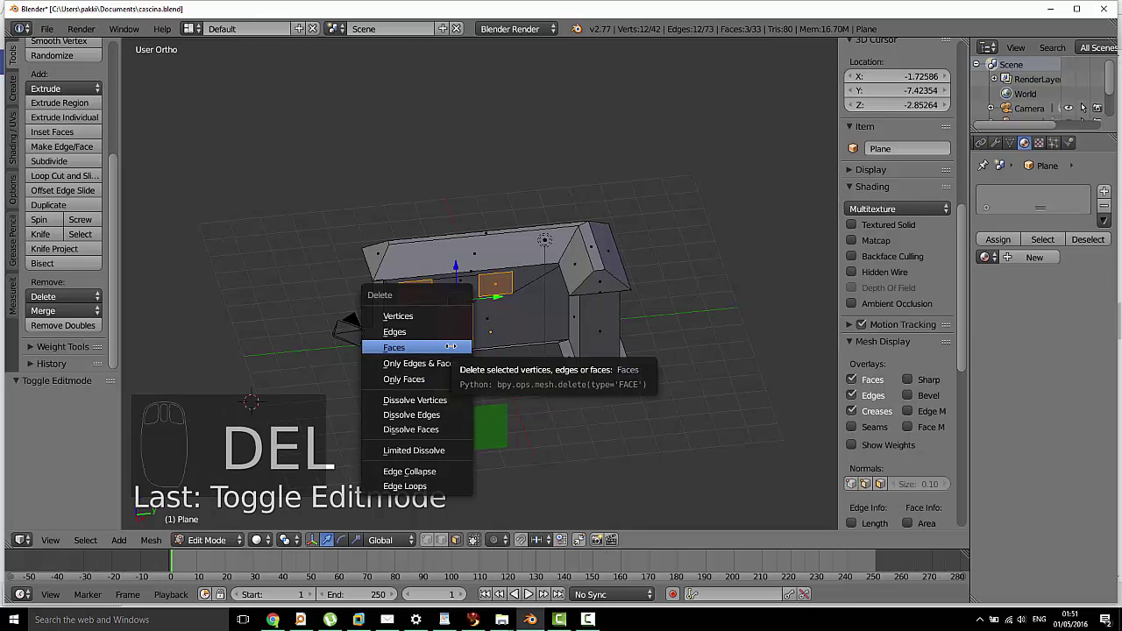